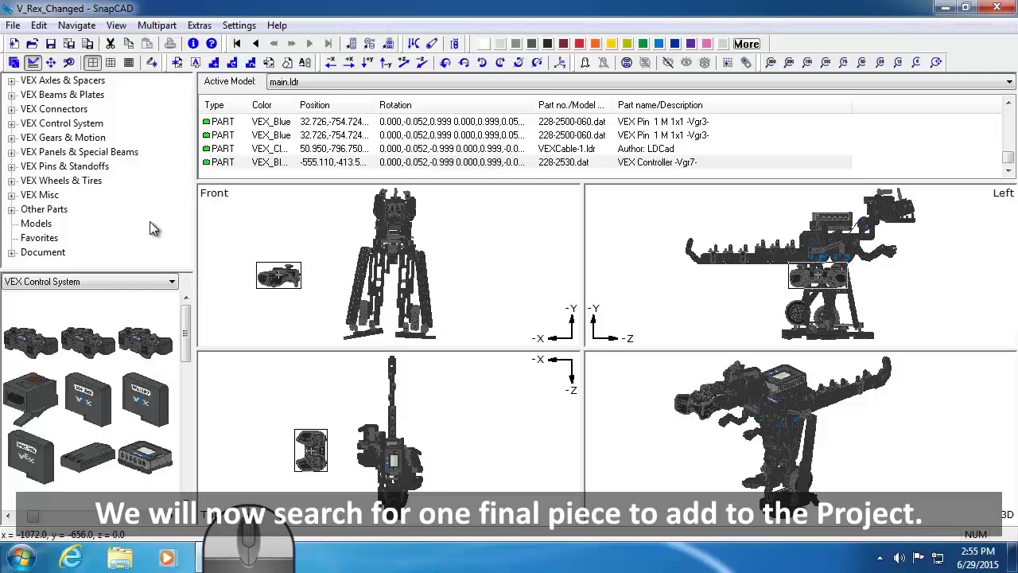
- Bring up the Parts Tree context menu to reach Find..
right_click(156, 228)
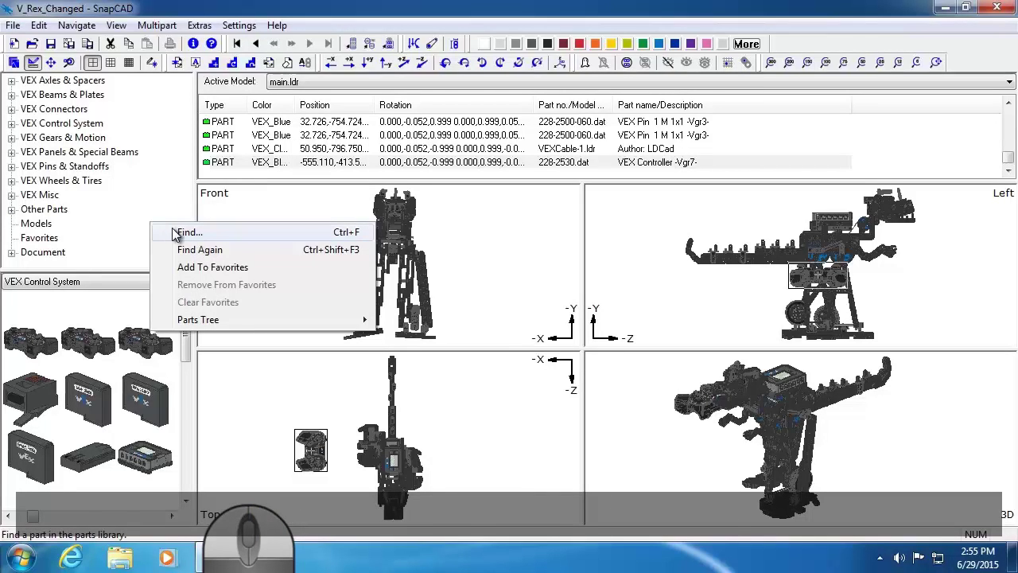
- Enter "VEX Smart Cable 60" as the part name to search for
left_click(178, 235)
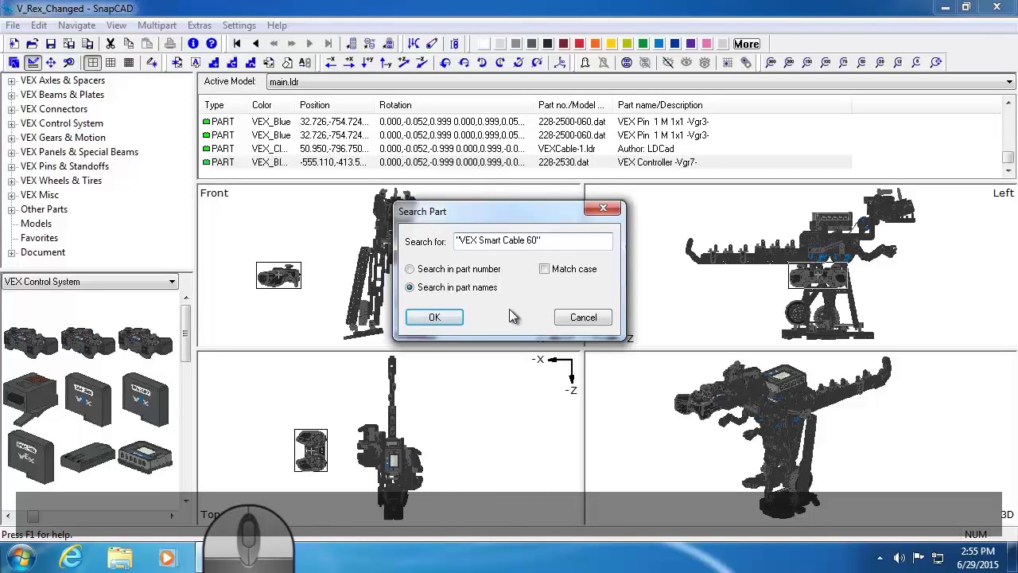
- Run the search and drag the VEX Smart Cable 60 cm right of the V-Rex
left_click(457, 322)
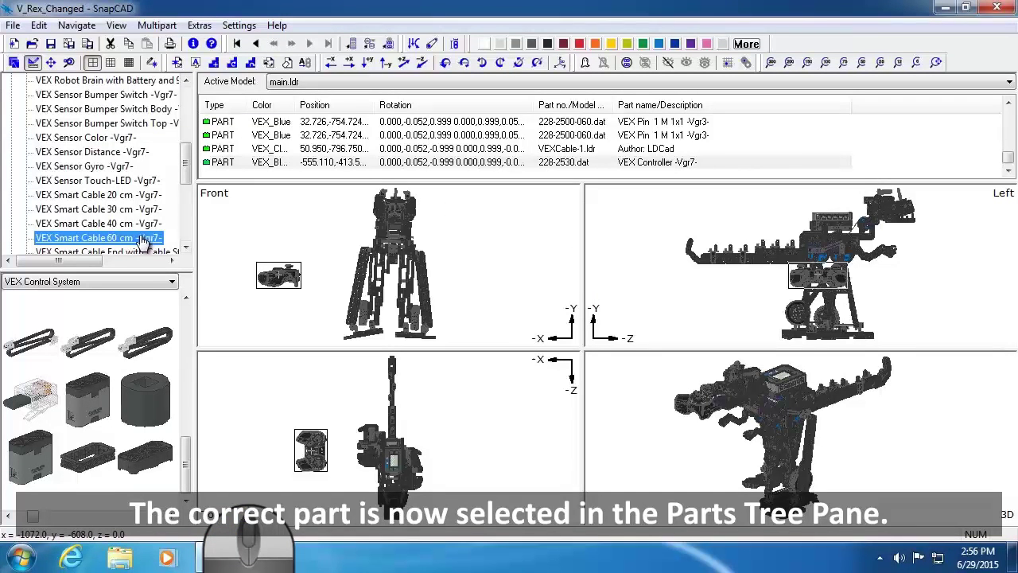
left_click_drag(236, 245, 505, 286)
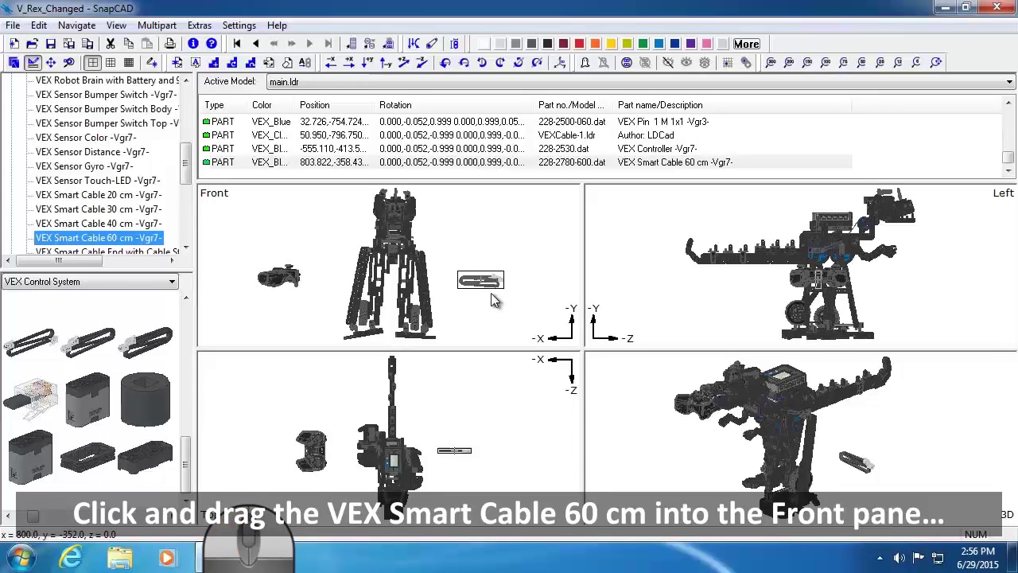